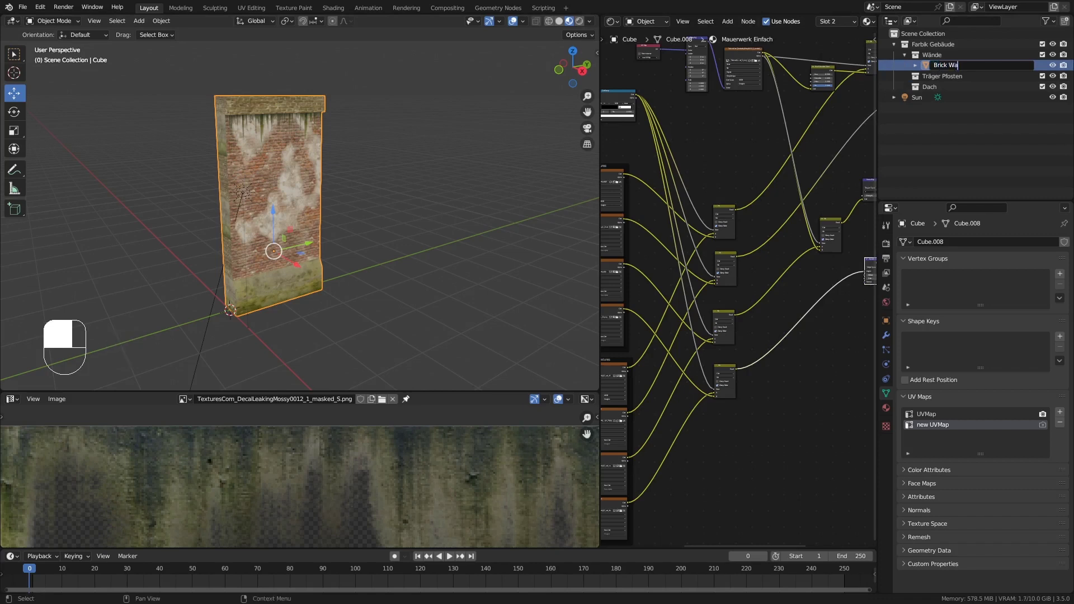
Rename the wall to Brick Wall SIMPLE and duplicate it as Brick Wall SIMPLE.001.
key(l)
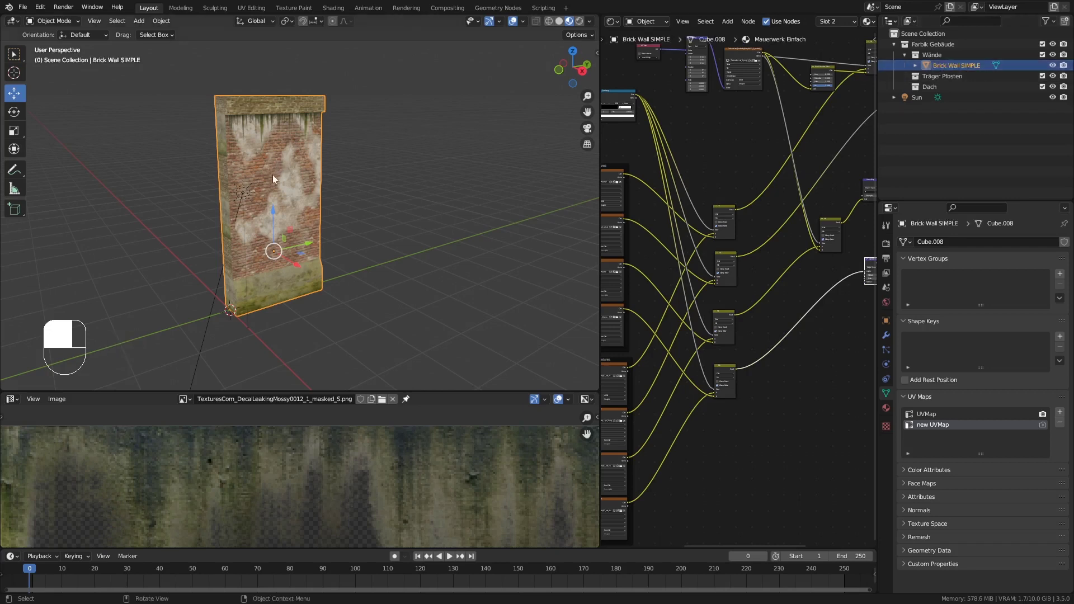
key(shift+d)
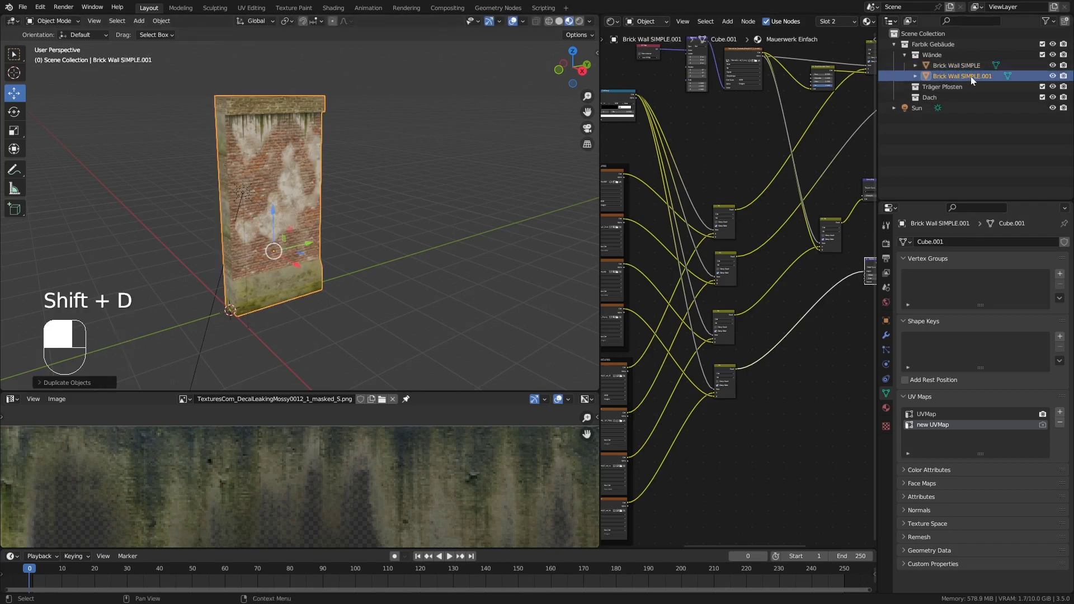
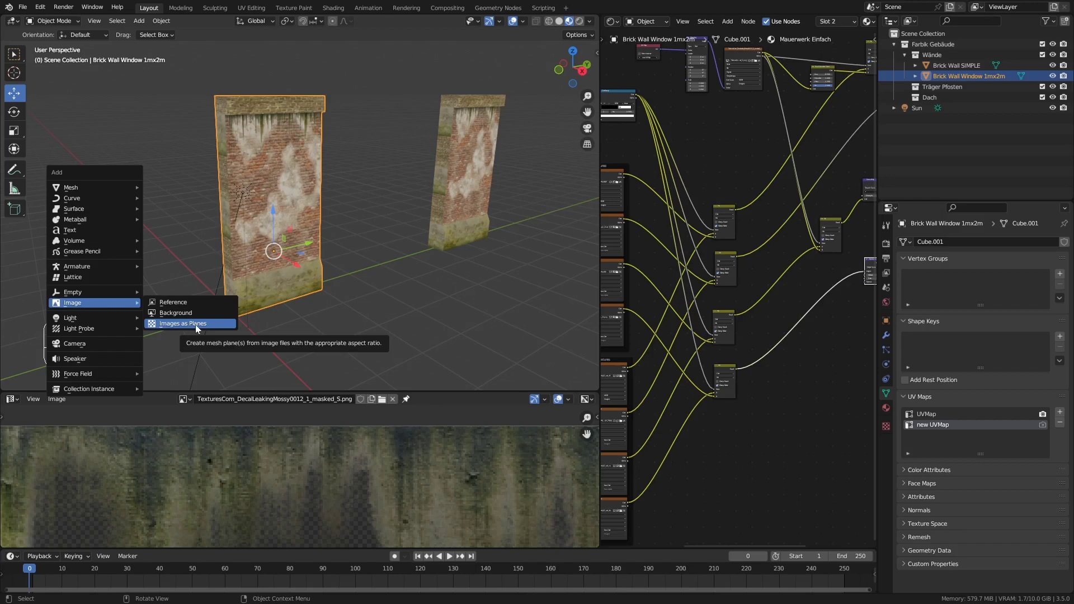
Move the duplicate Brick Wall Window 1mx2m aside to the right of the original wall.
drag(127, 49, 40, 8)
drag(40, 8, 85, 159)
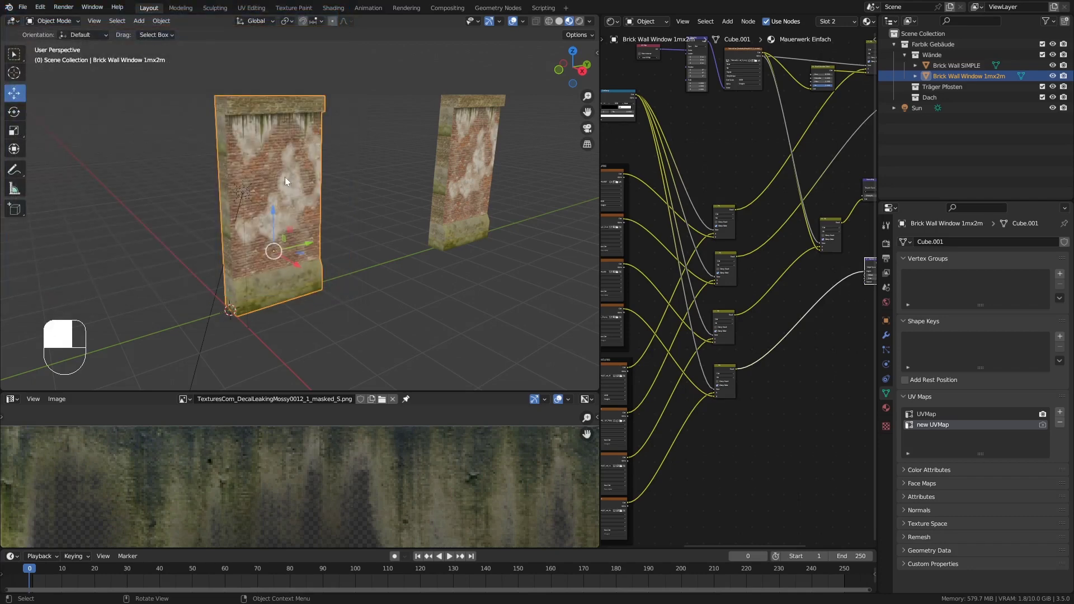
Import the black-window_v1 image as a plane via Add > Image > Images as Planes.
key(shift+a)
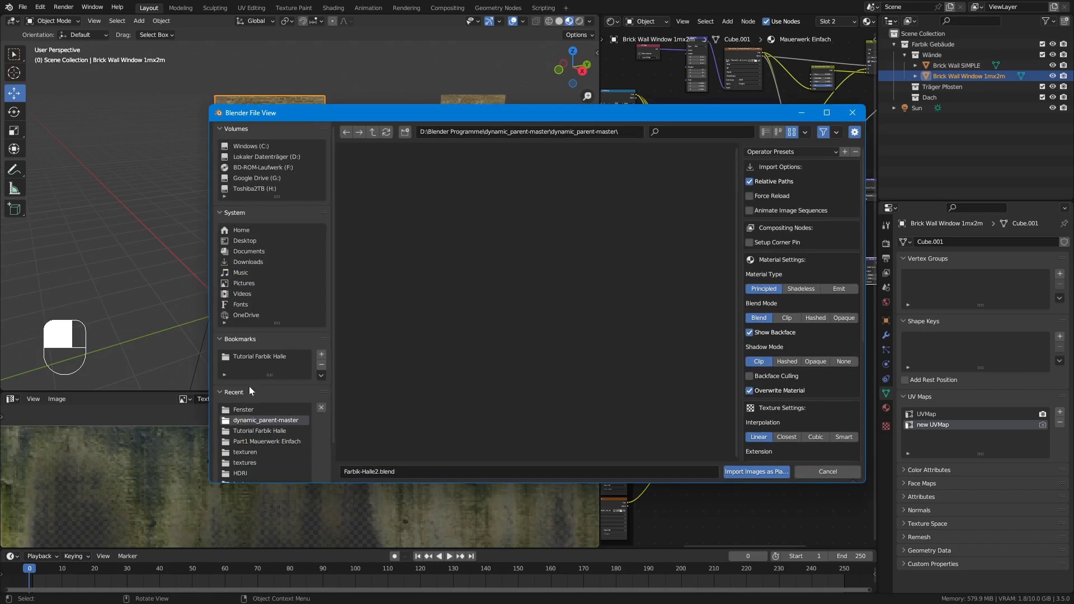
drag(254, 408, 351, 293)
drag(351, 293, 269, 301)
drag(269, 301, 330, 133)
Rotate and scale the imported window plane upright beside the wall in side view.
key(r)
key(r)
key(KP_3)
key(s)
drag(330, 134, 200, 190)
Select the window wall duplicate, enter Edit Mode and delete faces for the window opening.
click(200, 190)
drag(200, 190, 328, 177)
click(328, 177)
drag(328, 177, 374, 242)
drag(374, 242, 240, 178)
drag(240, 178, 256, 189)
key(Tab)
key(Delete)
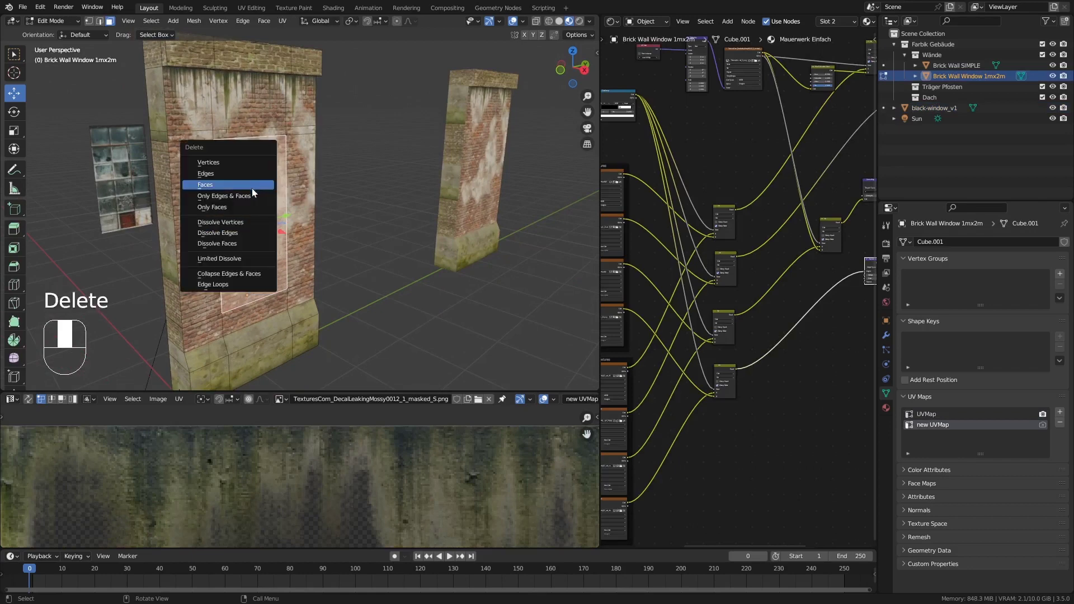
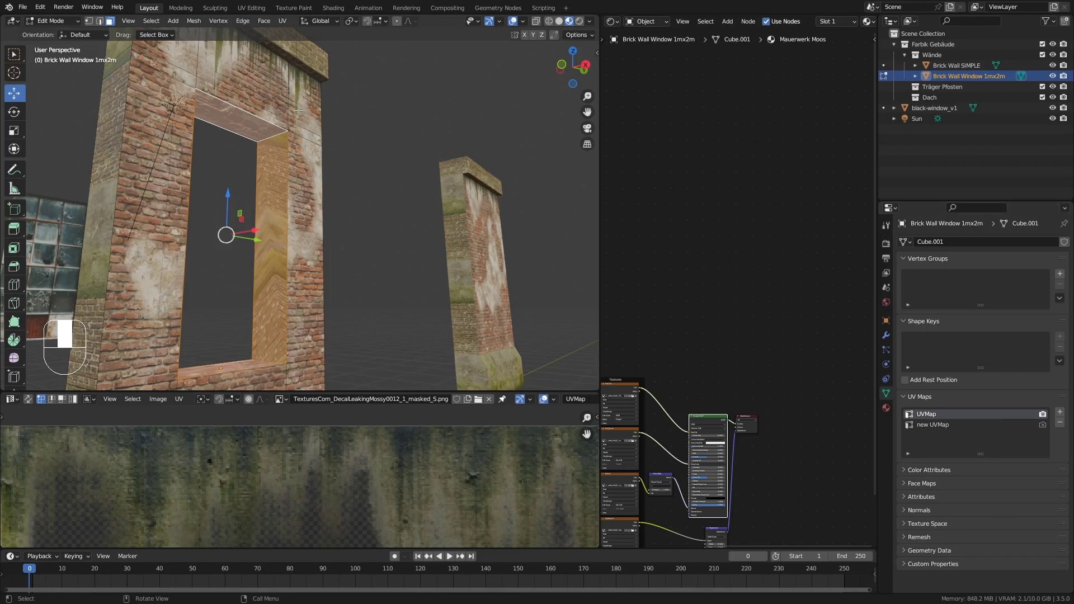
click(944, 417)
drag(944, 417, 888, 415)
key(u)
click(887, 415)
drag(890, 415, 939, 256)
click(939, 256)
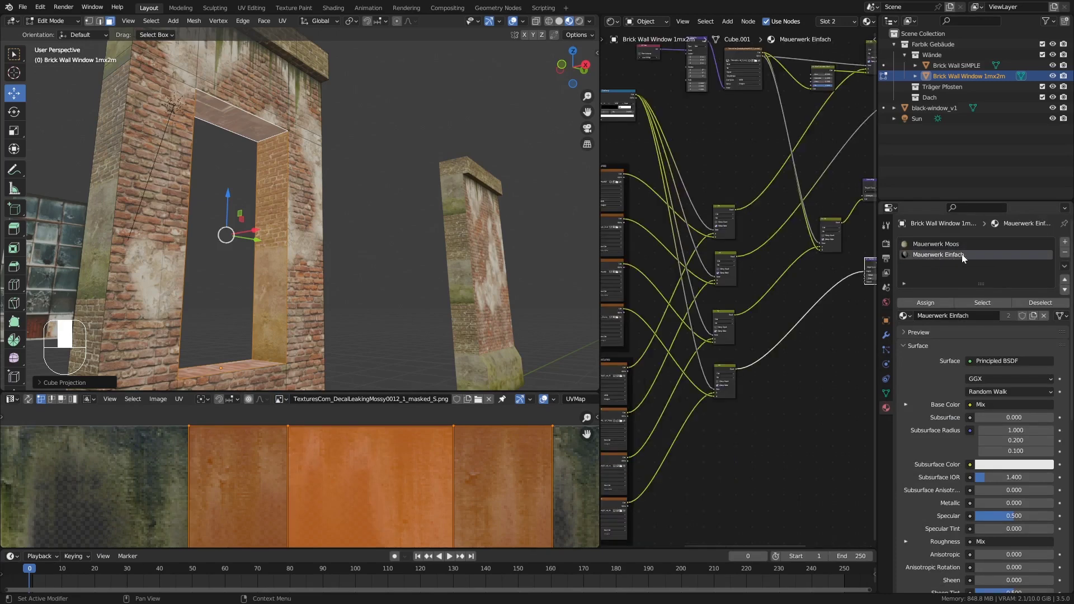
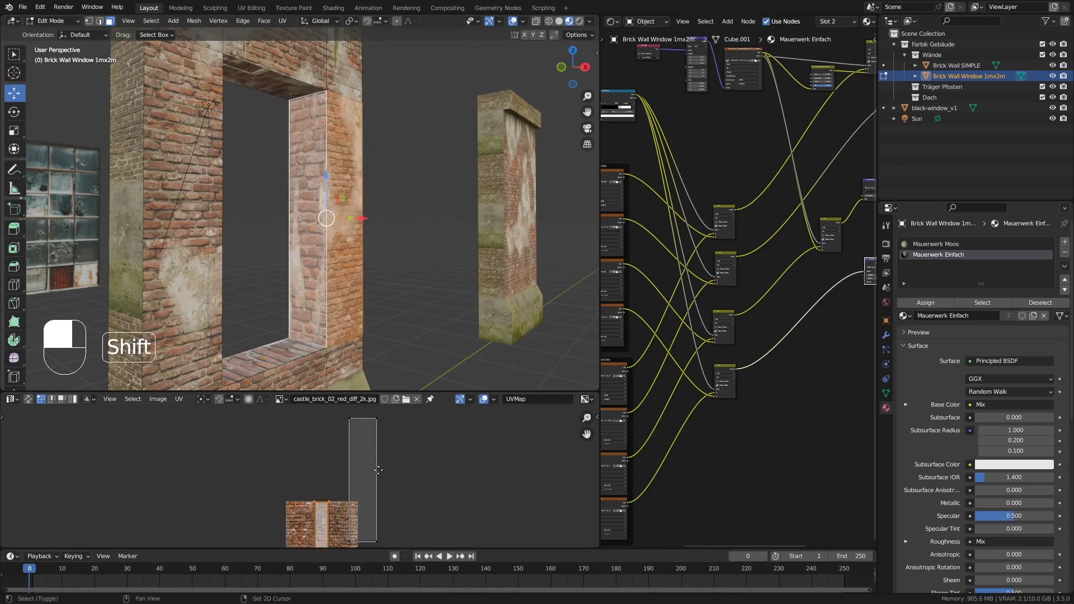
Grab the black-window_v1 panel and move it toward the wall opening.
key(g)
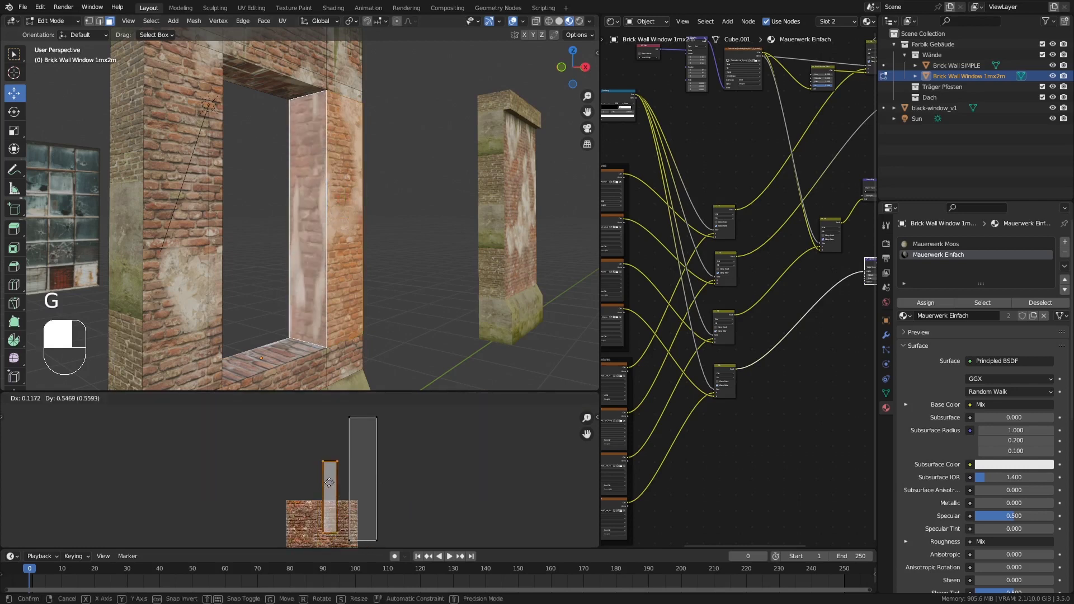
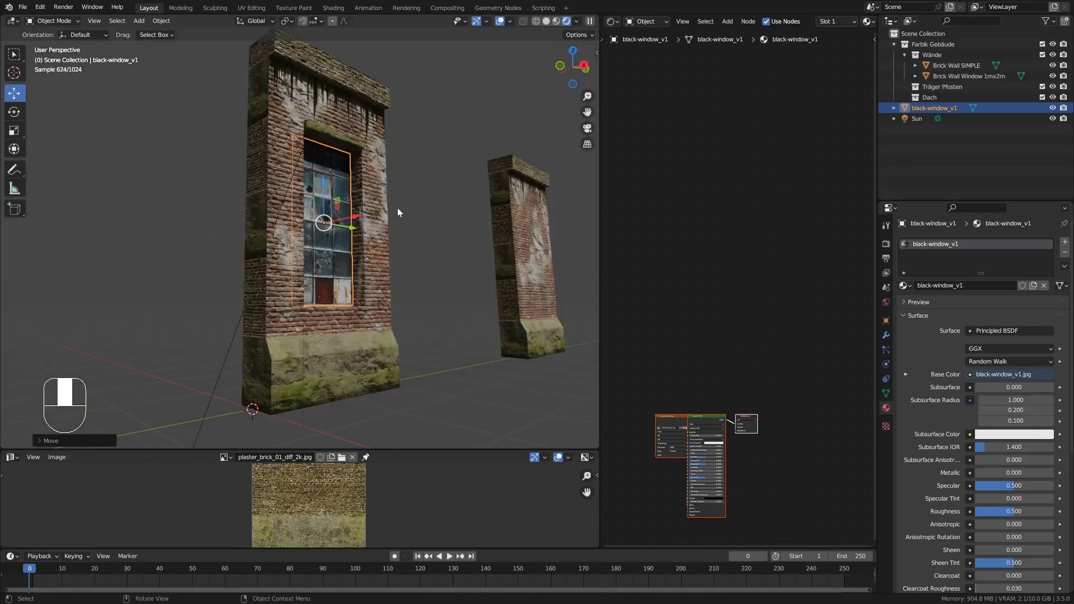
Select the black-window_v1 panel and enter Edit Mode to fit its vertices to the opening.
key(alt+a)
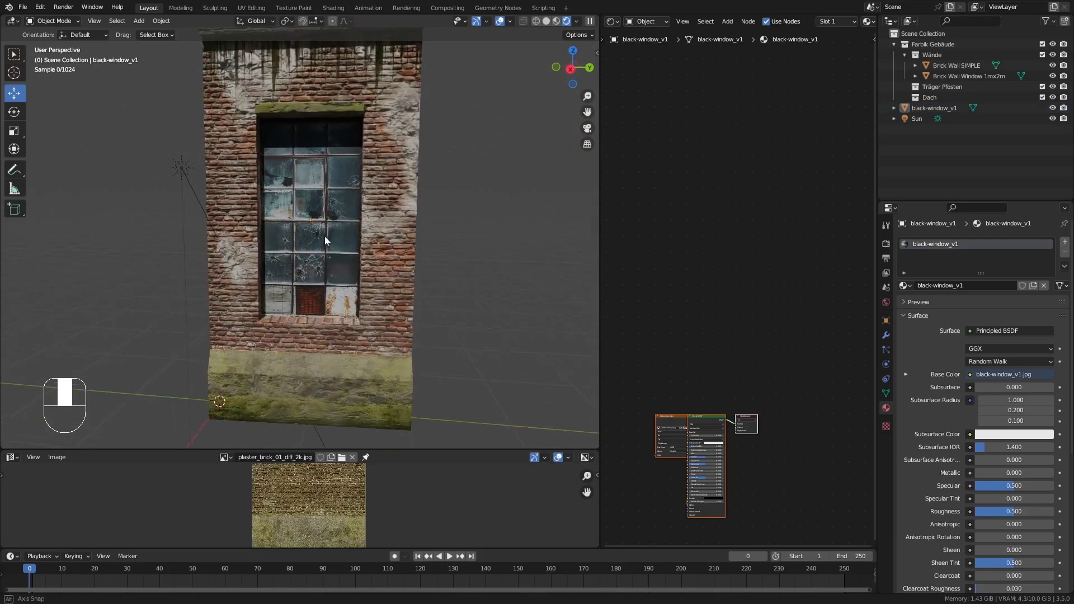
click(307, 214)
drag(307, 214, 327, 232)
key(Tab)
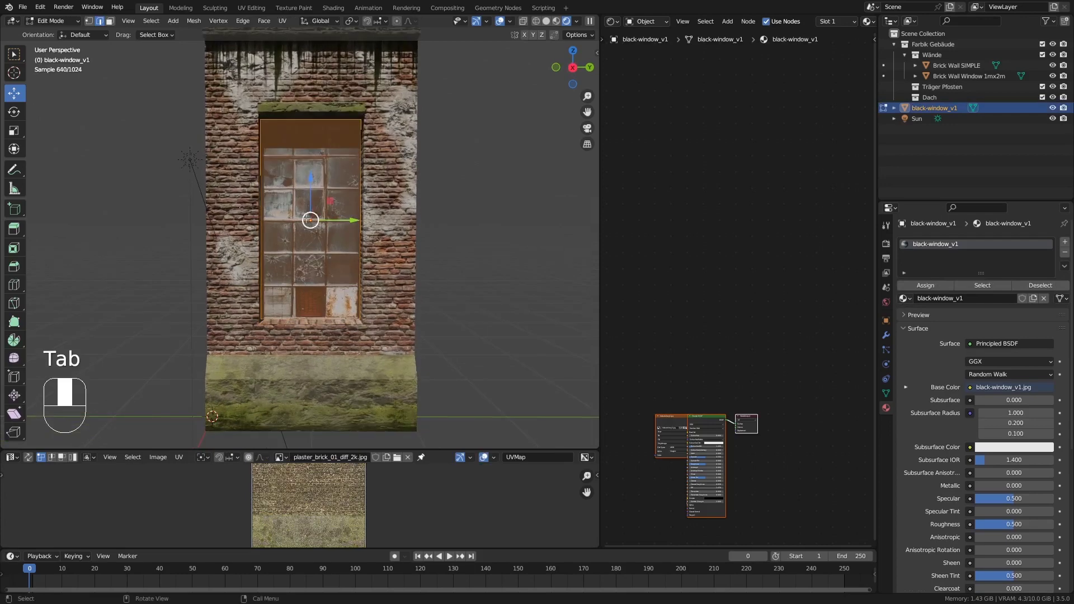
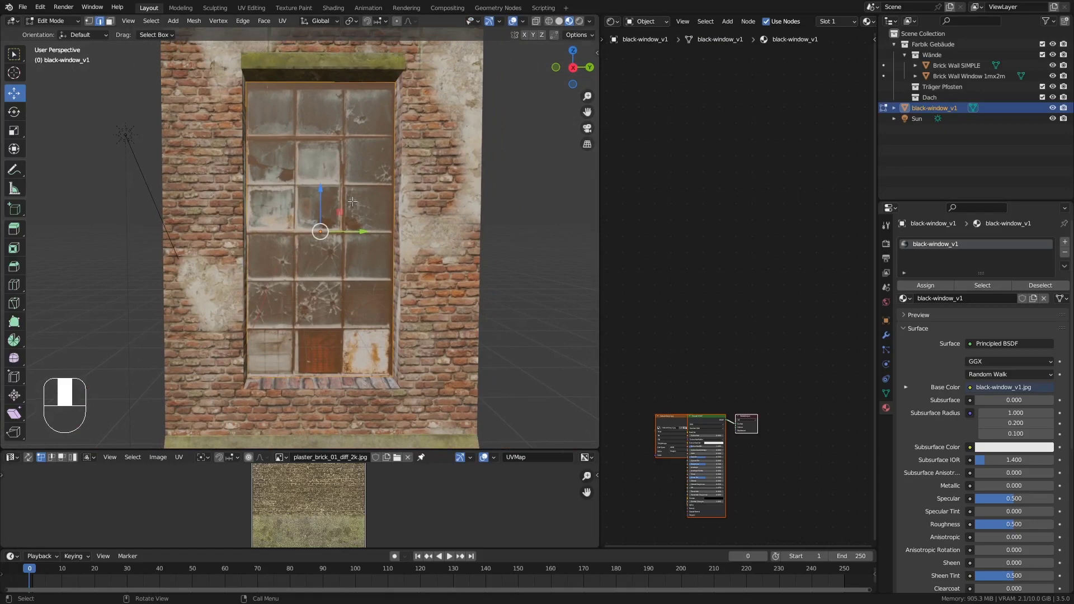
Leave Edit Mode and frame the window panel face-on in a close front view.
key(Tab)
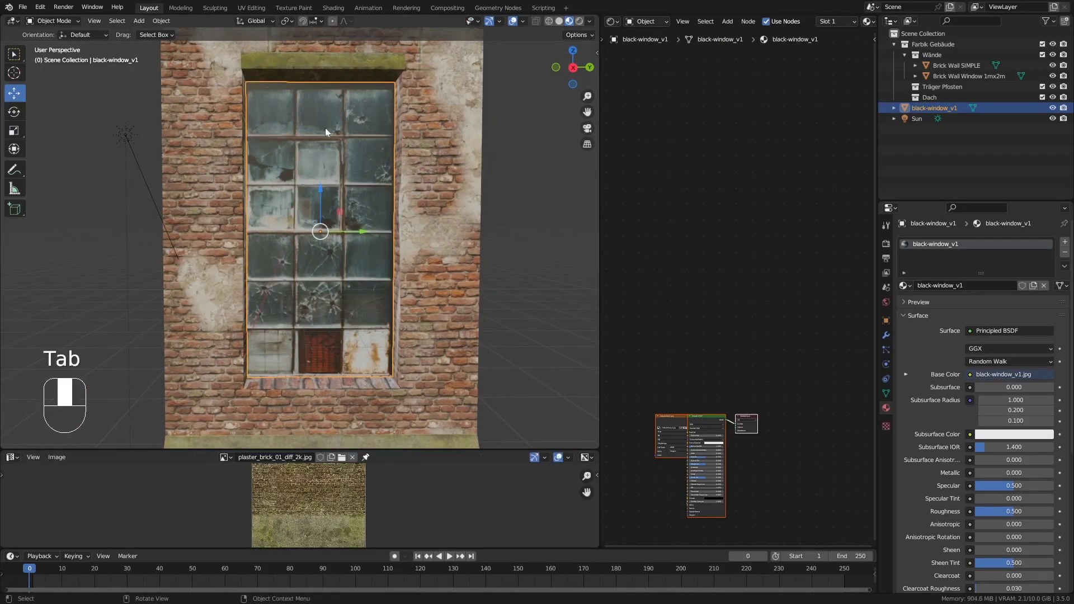
key(KP_Divide)
key(KP_3)
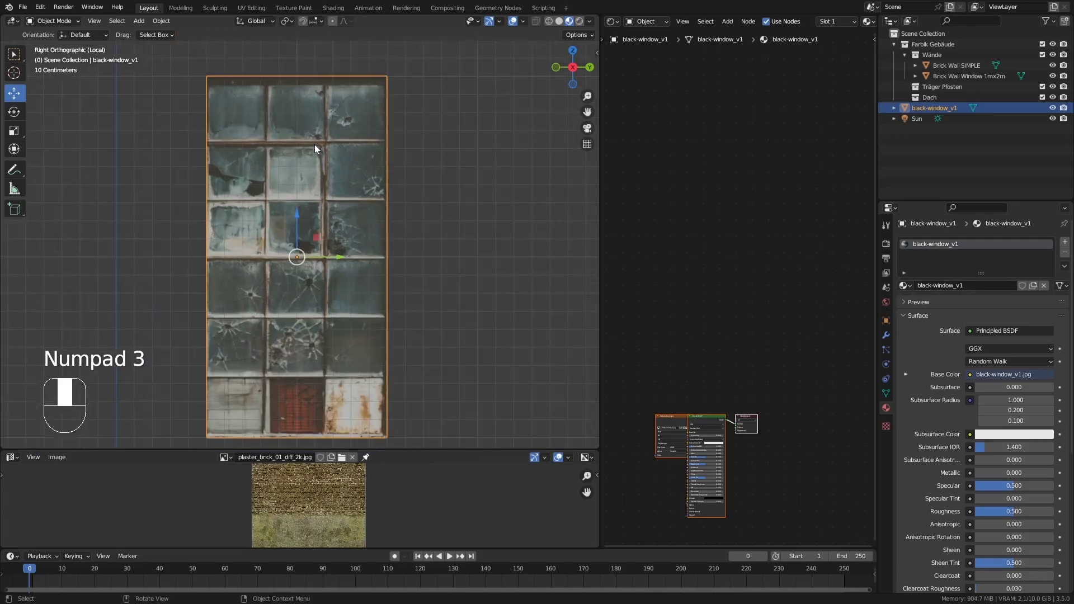
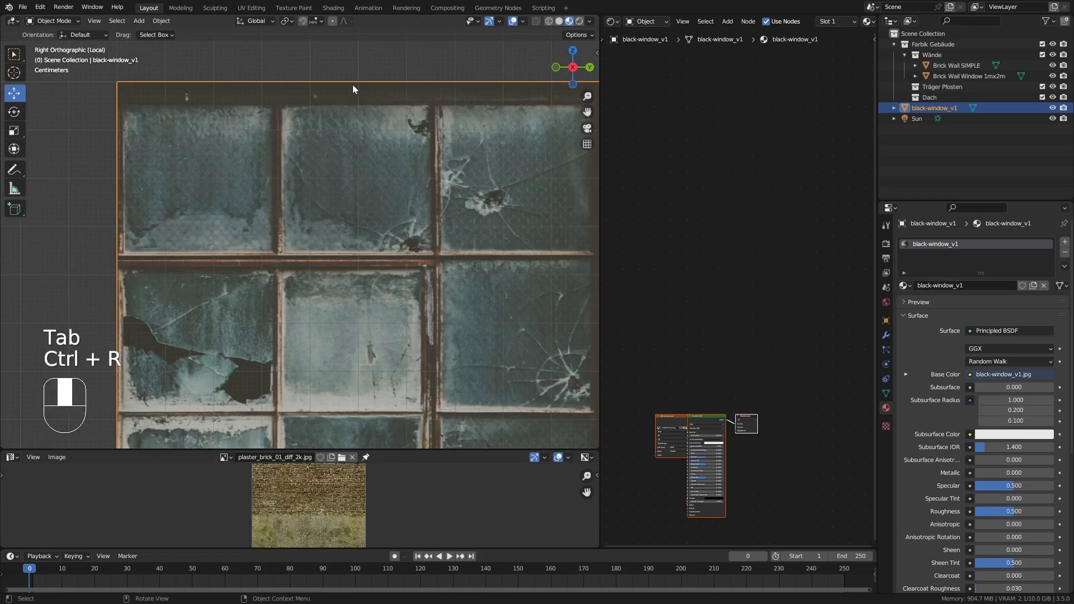
In Edit Mode slide two edge loops across the panel to isolate the glass faces, then return to Object Mode.
key(Tab)
key(ctrl+r)
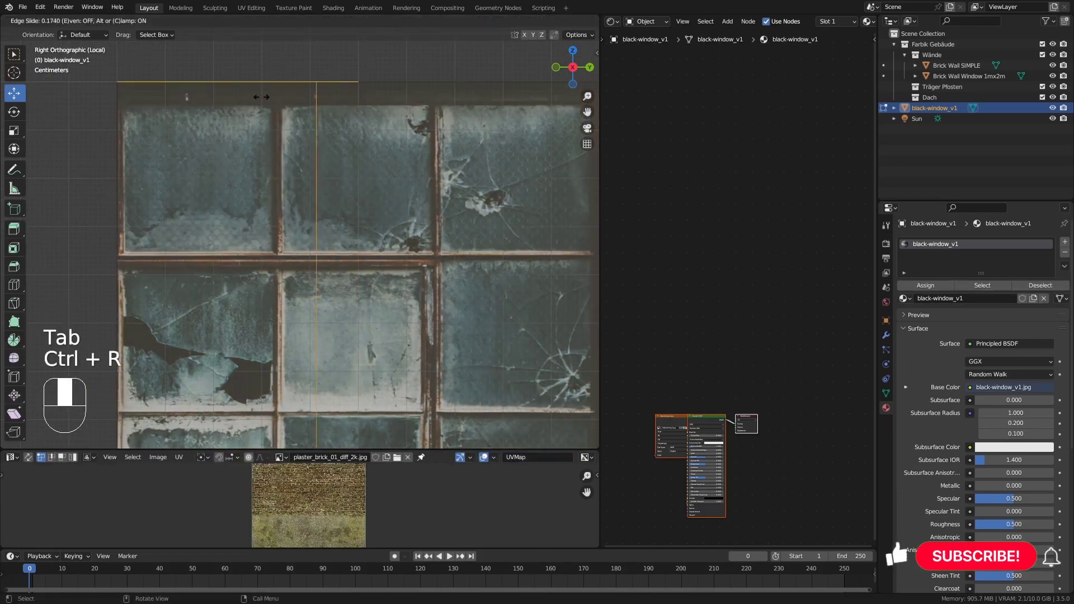
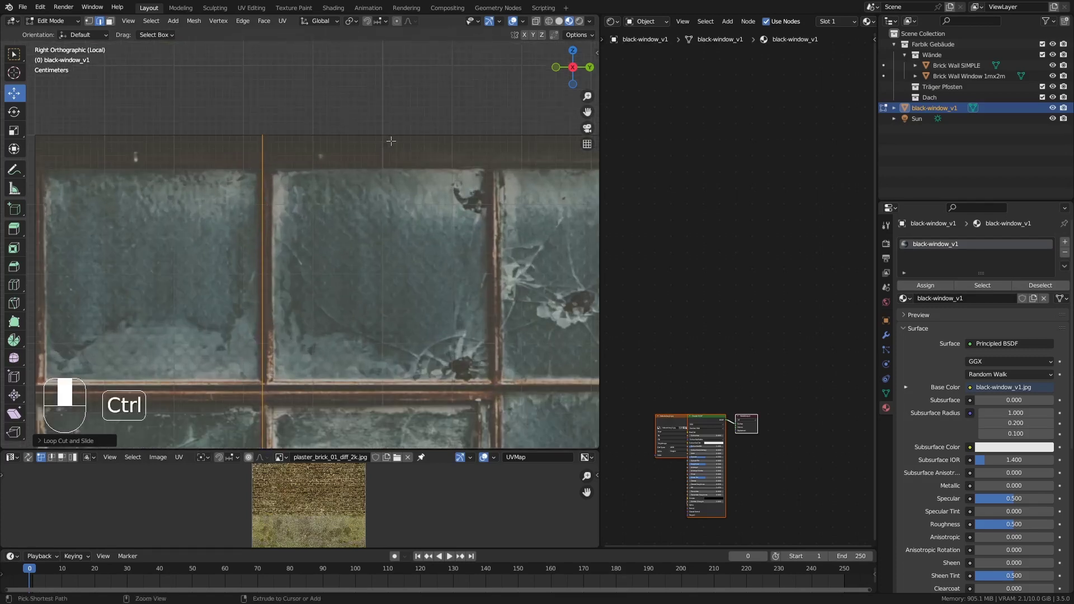
key(ctrl+r)
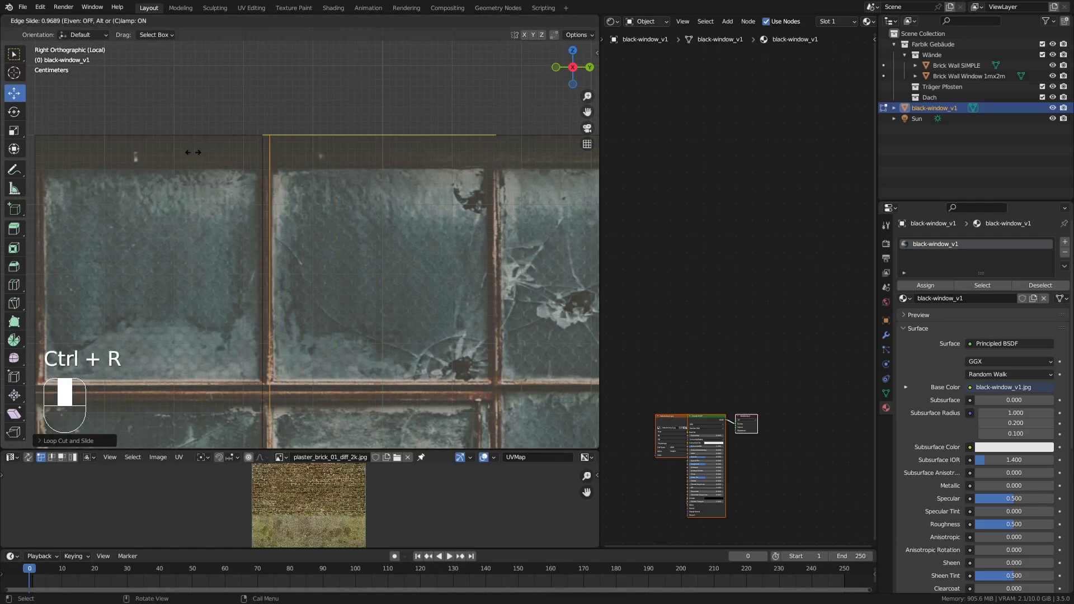
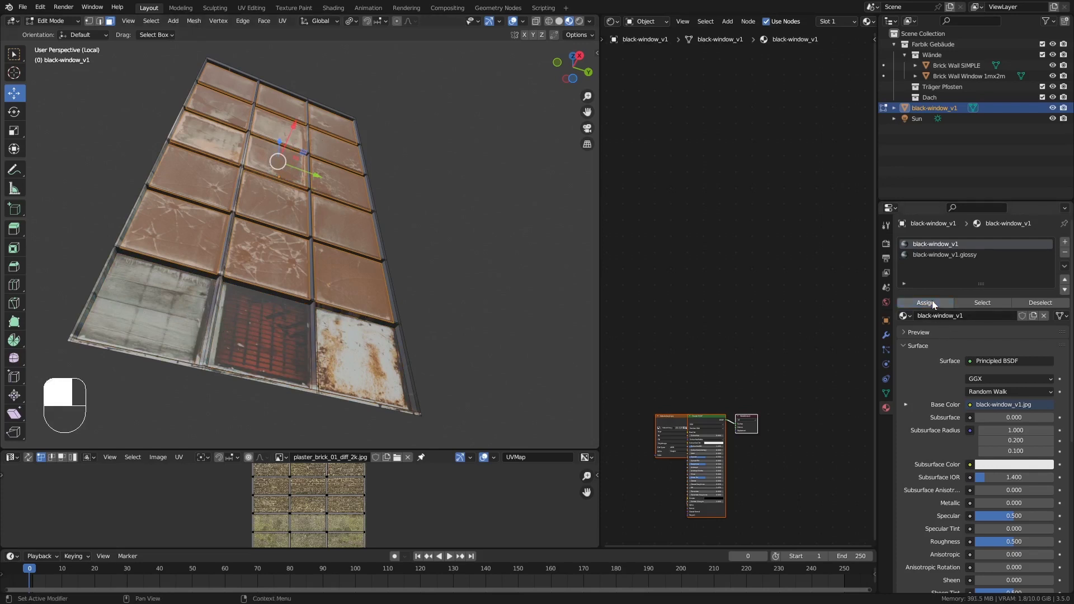
key(Tab)
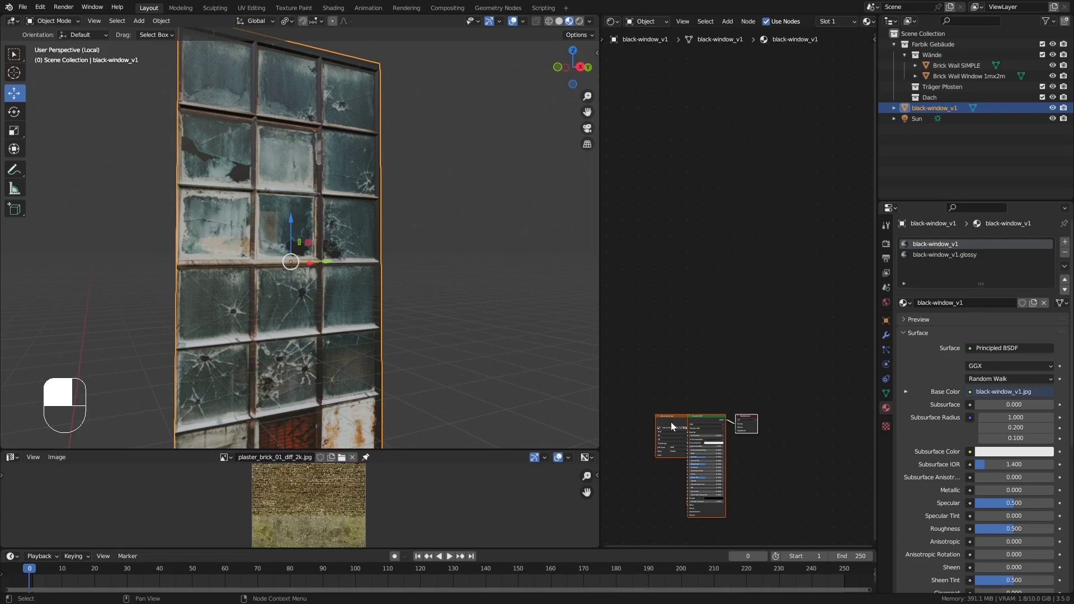
Pan the Shader Editor to spread the black-window_v1 material's nodes apart.
middle_click(675, 426)
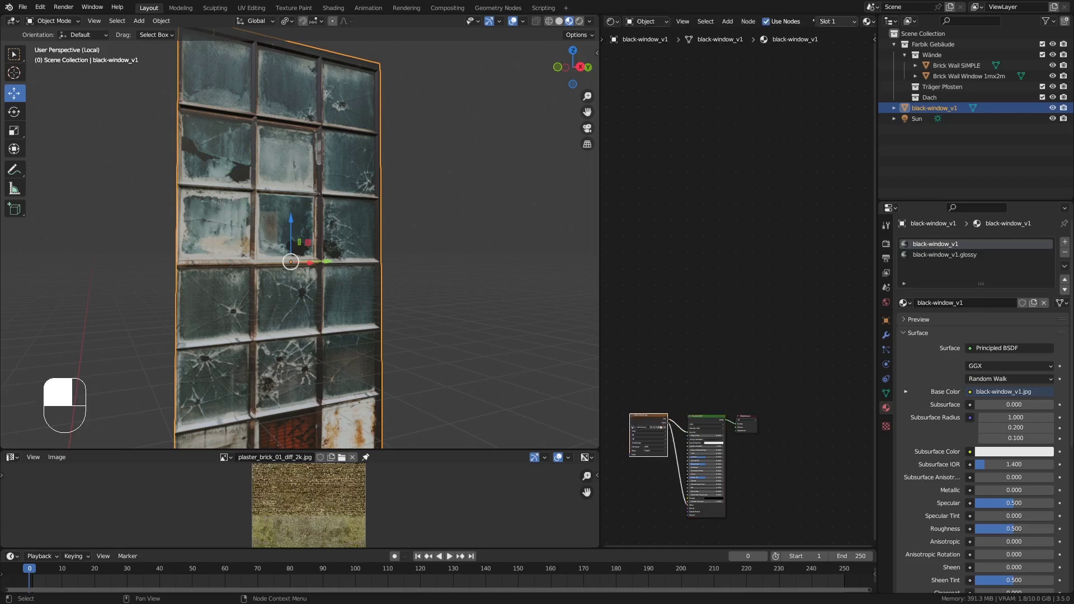
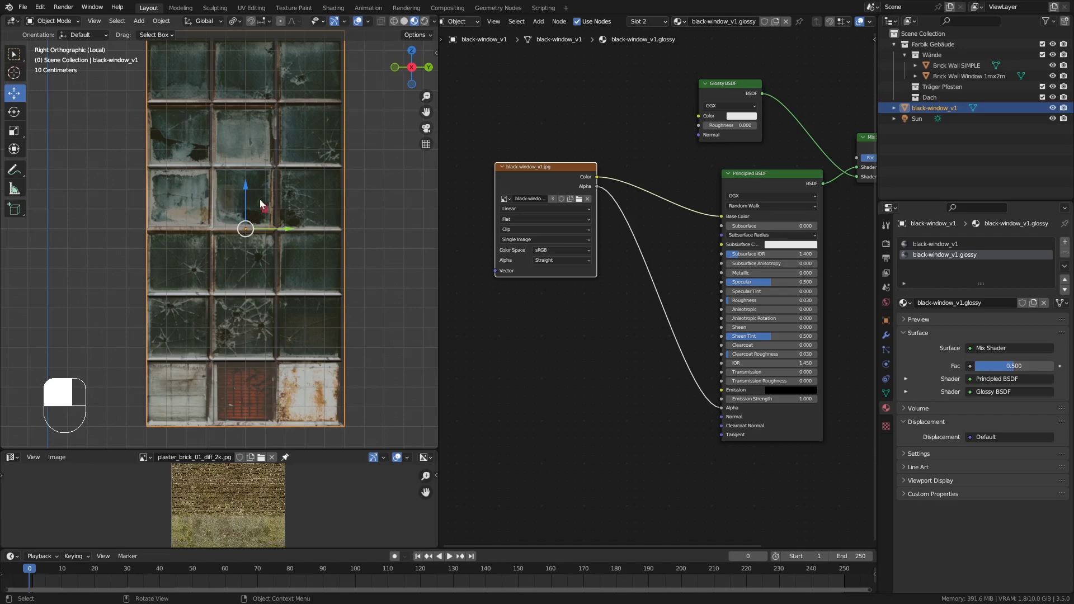
Enter Edit Mode on the window panel and start a knife cut across its frame.
key(Tab)
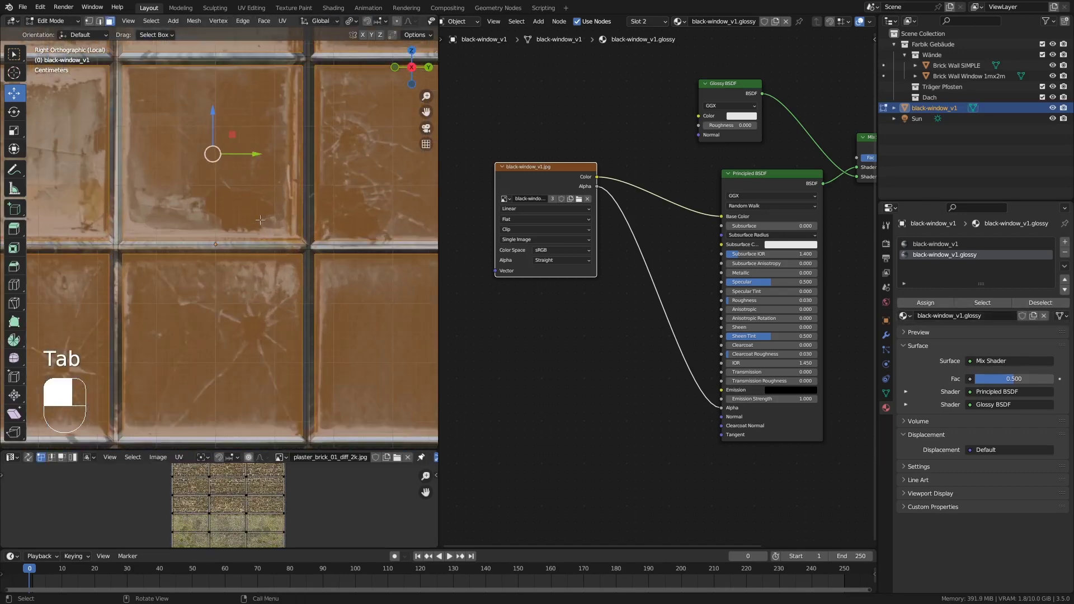
key(k)
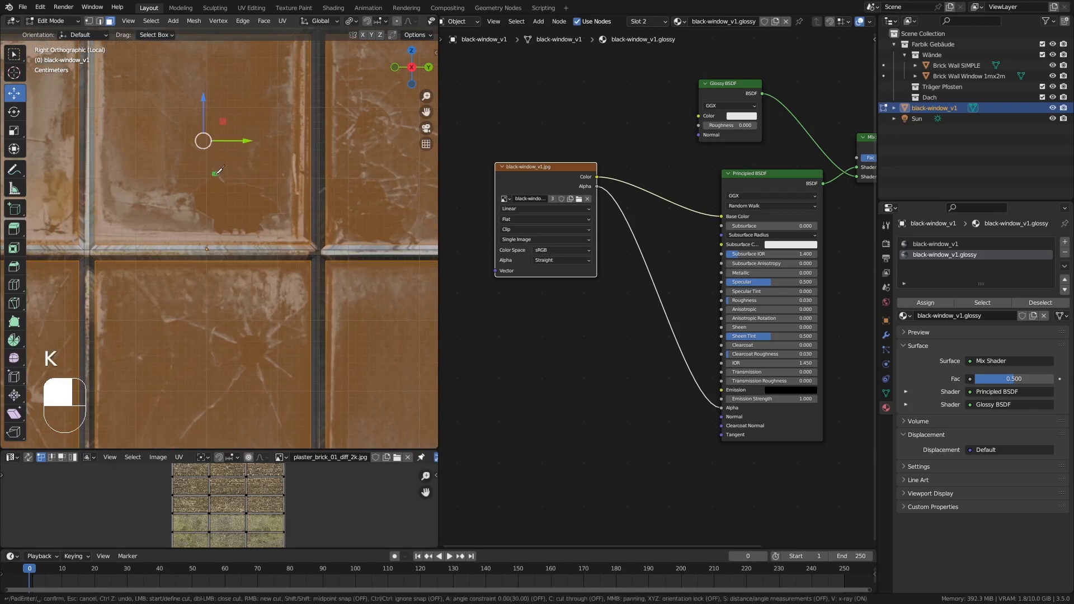
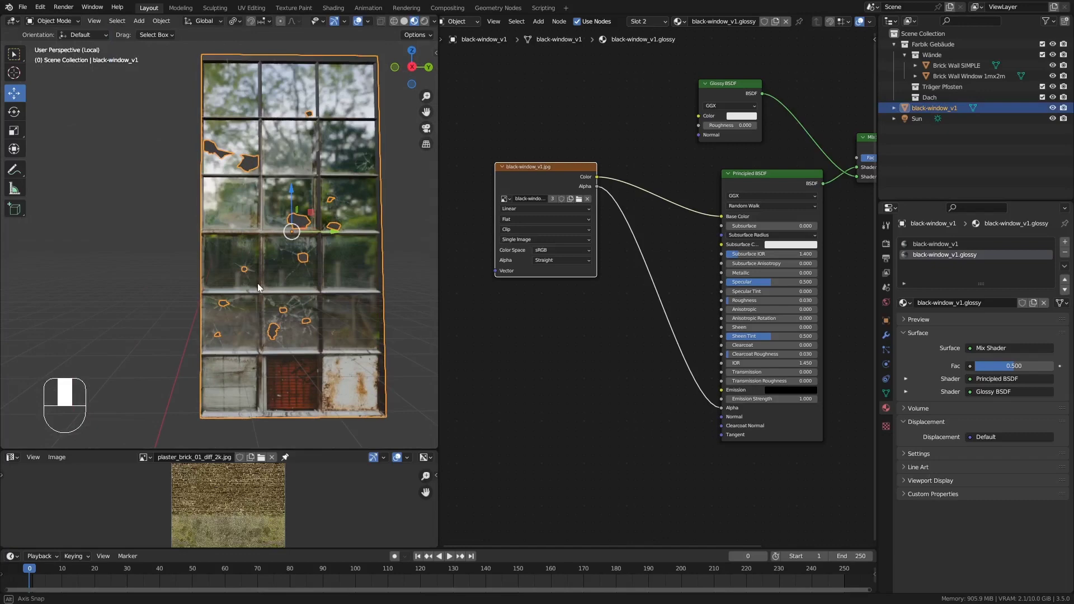
Toggle out of the panel's isolated view to show the glass fitted in the brick wall.
key(KP_Divide)
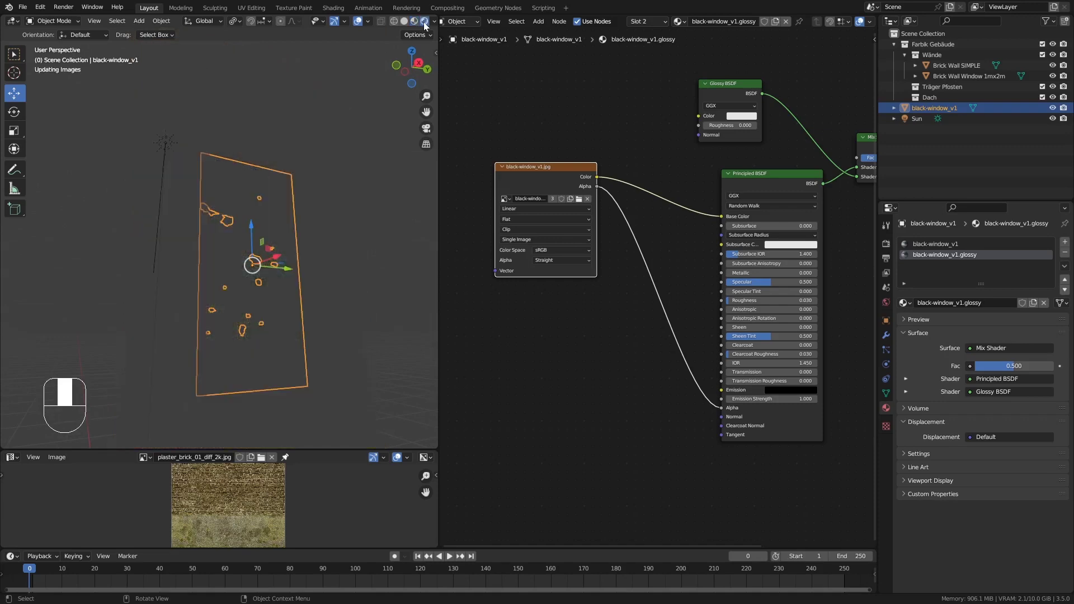
key(alt+a)
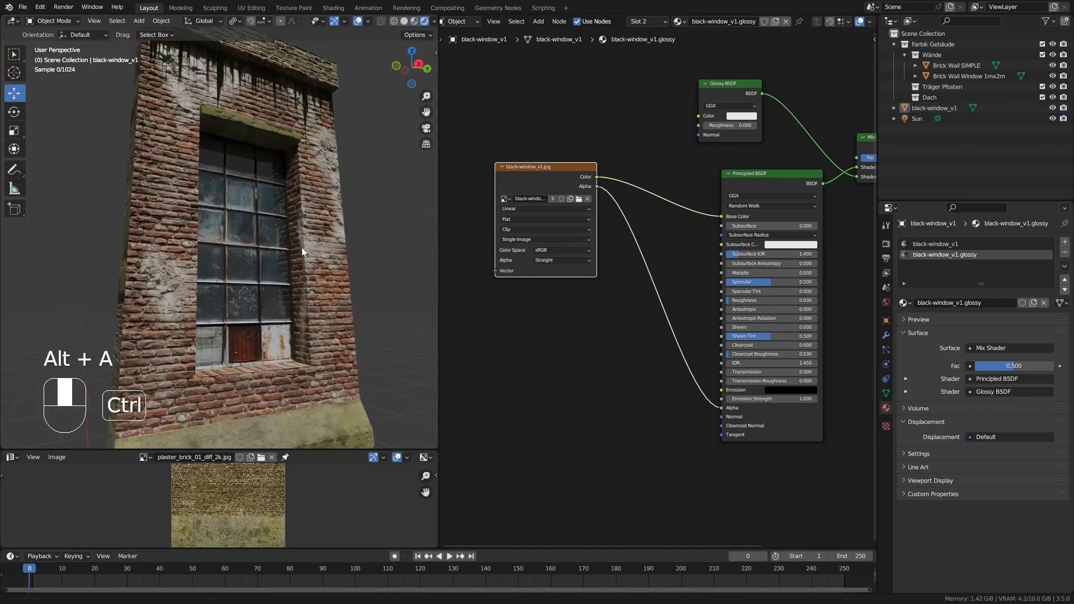